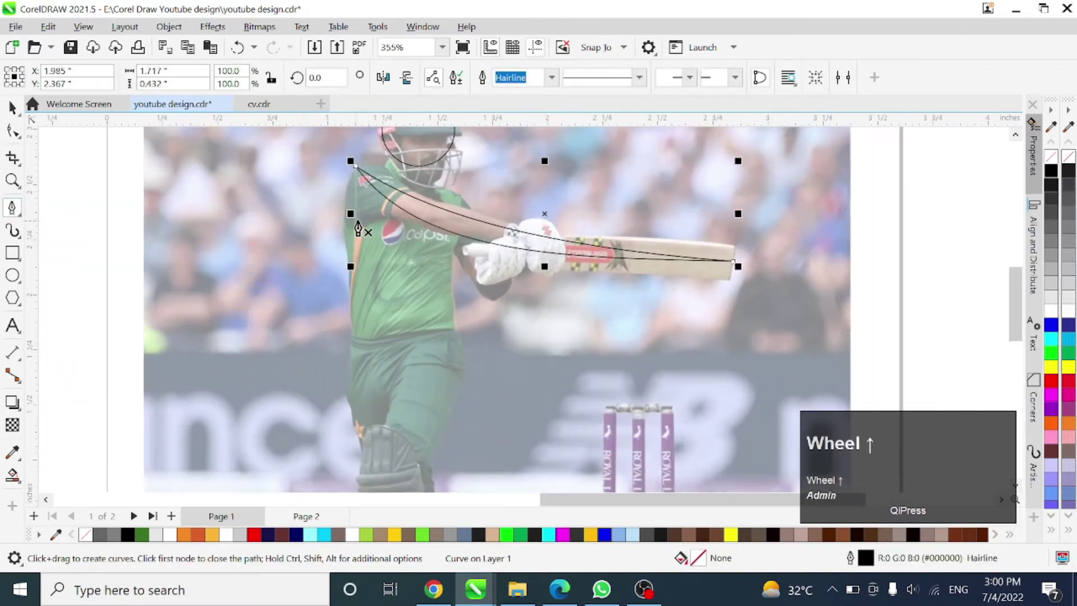
Draw a curve down the batsman's back from shoulder to foot and select its nodes for shaping.
left_click(354, 226)
scroll("down", 3)
scroll("up", 3)
scroll("down", 3)
scroll("up", 3)
left_click_drag(387, 406, 343, 156)
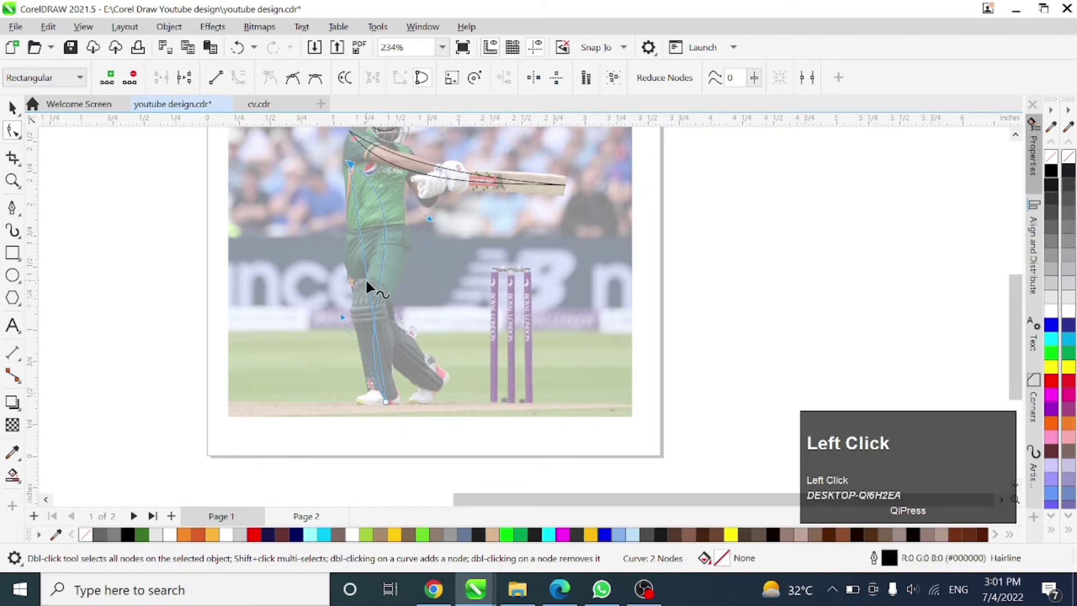
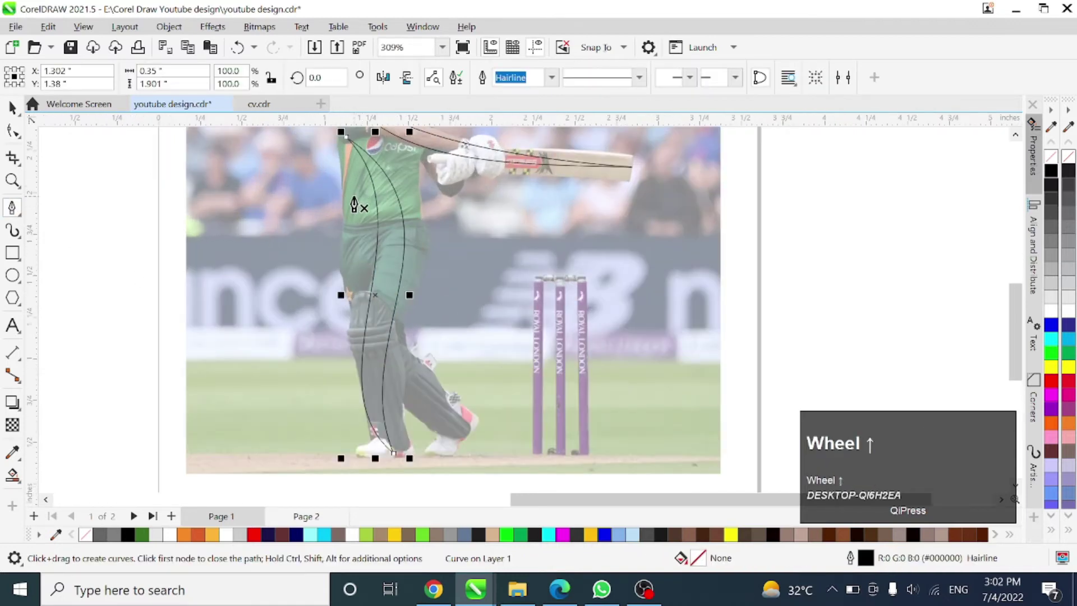
Draw a diagonal curve anchored at the chest and ending at the front shoe.
left_click(358, 201)
scroll("up", 3)
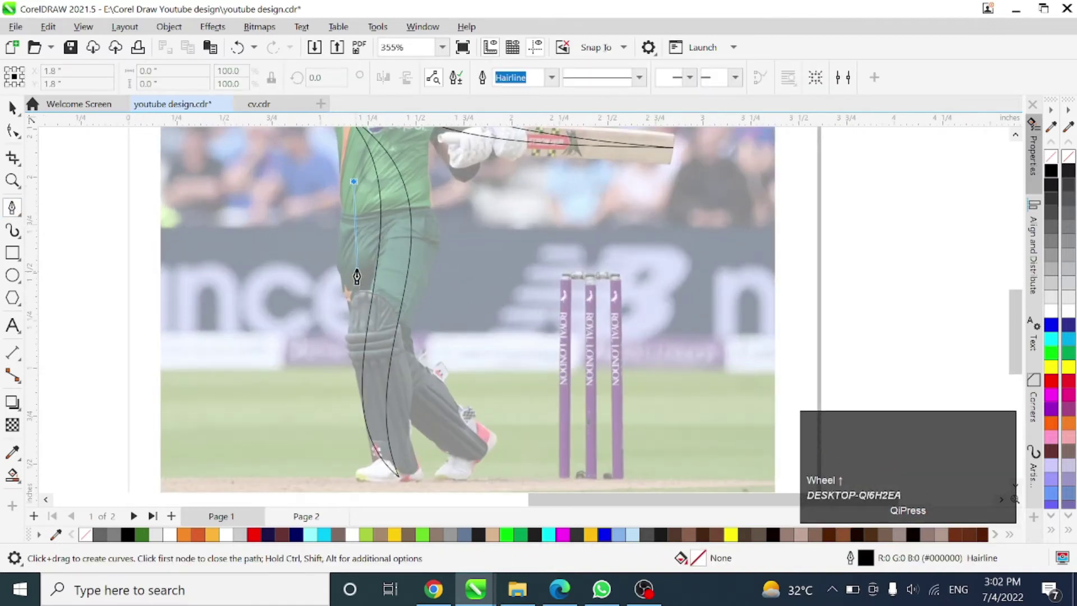
scroll("up", 3)
key("Escape")
left_click(362, 183)
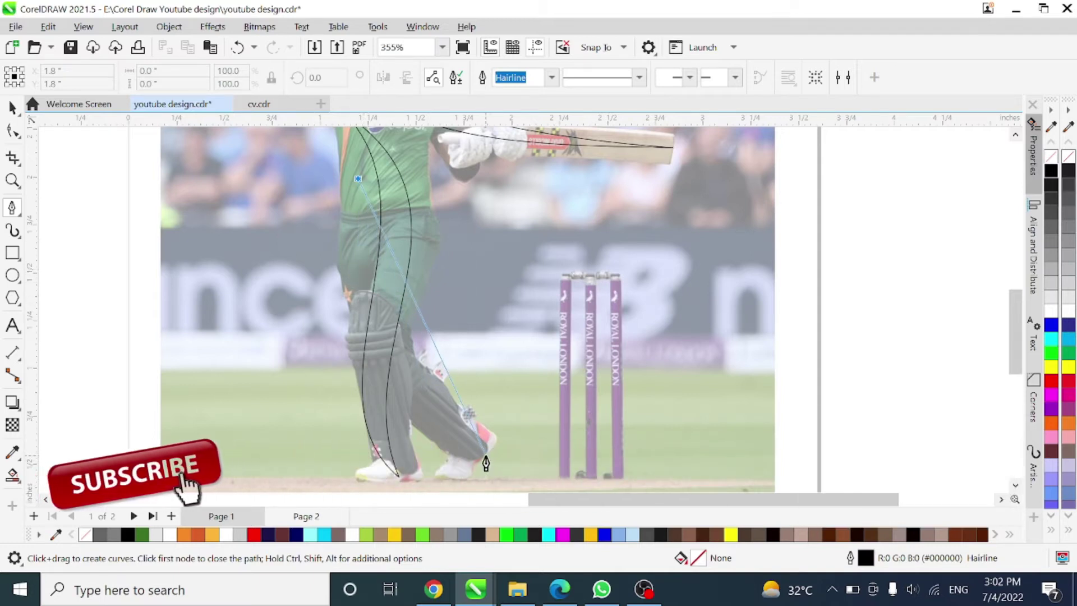
left_click_drag(490, 460, 351, 272)
scroll("up", 3)
left_click(301, 305)
Pull the diagonal curve outward along the thigh and bend it to follow the front leg.
left_click(300, 314)
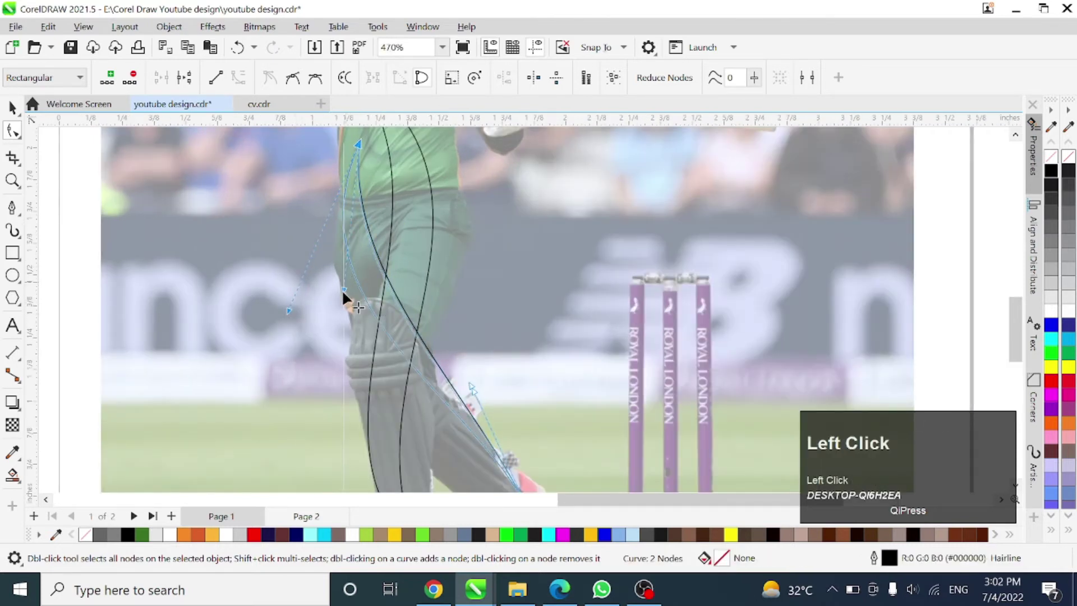
scroll("down", 3)
scroll("up", 3)
scroll("down", 3)
scroll("up", 3)
left_click_drag(399, 327, 370, 403)
scroll("down", 3)
scroll("up", 3)
left_click(328, 213)
scroll("down", 3)
scroll("up", 3)
left_click_drag(316, 357, 275, 262)
Adjust the curve's lower node so its bend follows the shin down to the shoe.
scroll("down", 3)
scroll("up", 3)
left_click(256, 328)
scroll("down", 3)
scroll("up", 3)
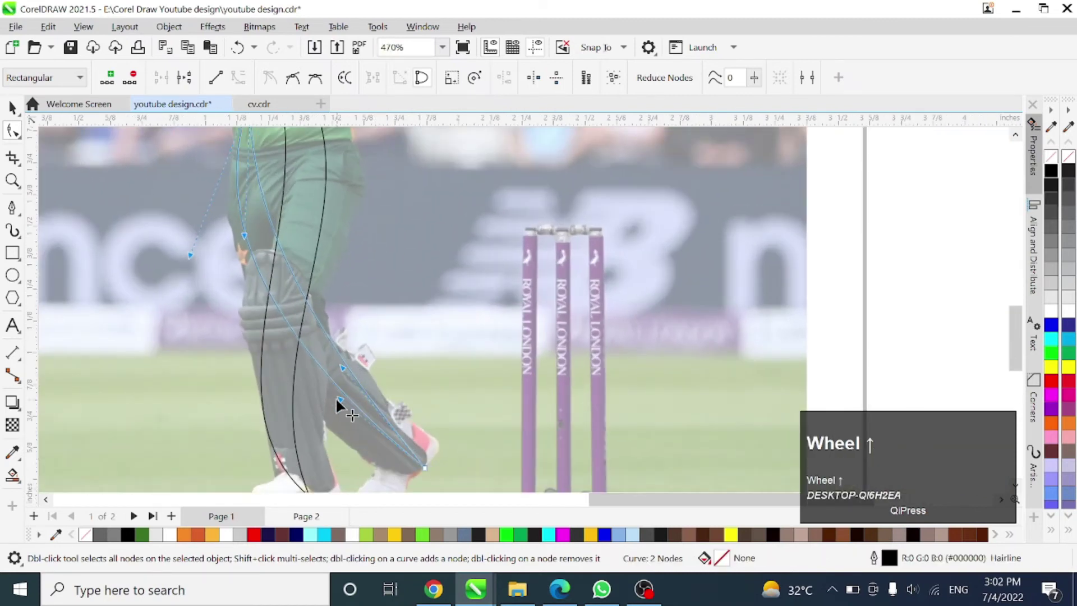
left_click_drag(349, 408, 416, 378)
scroll("down", 3)
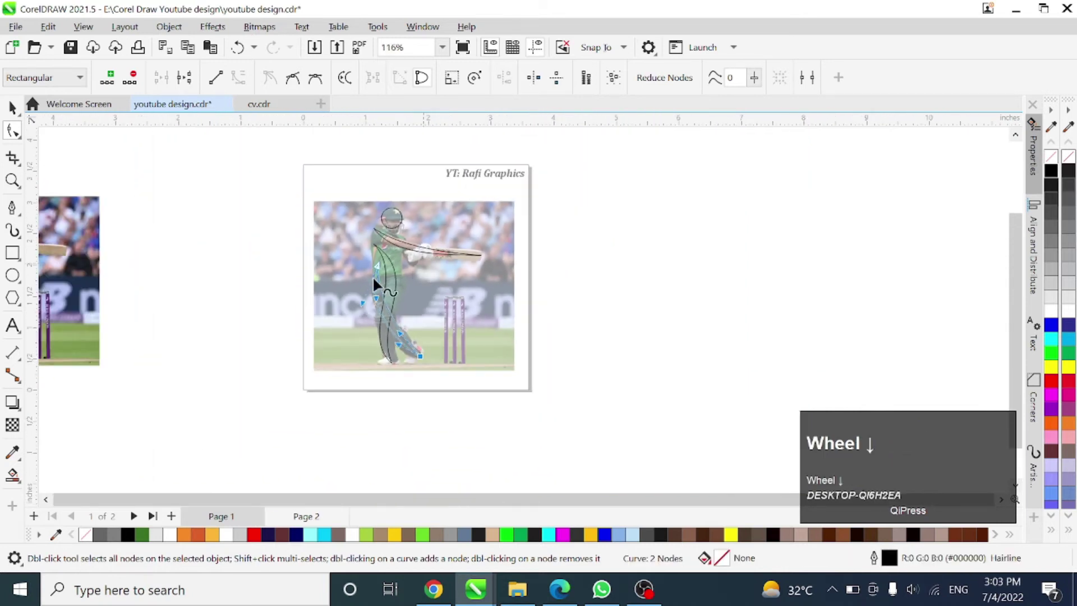
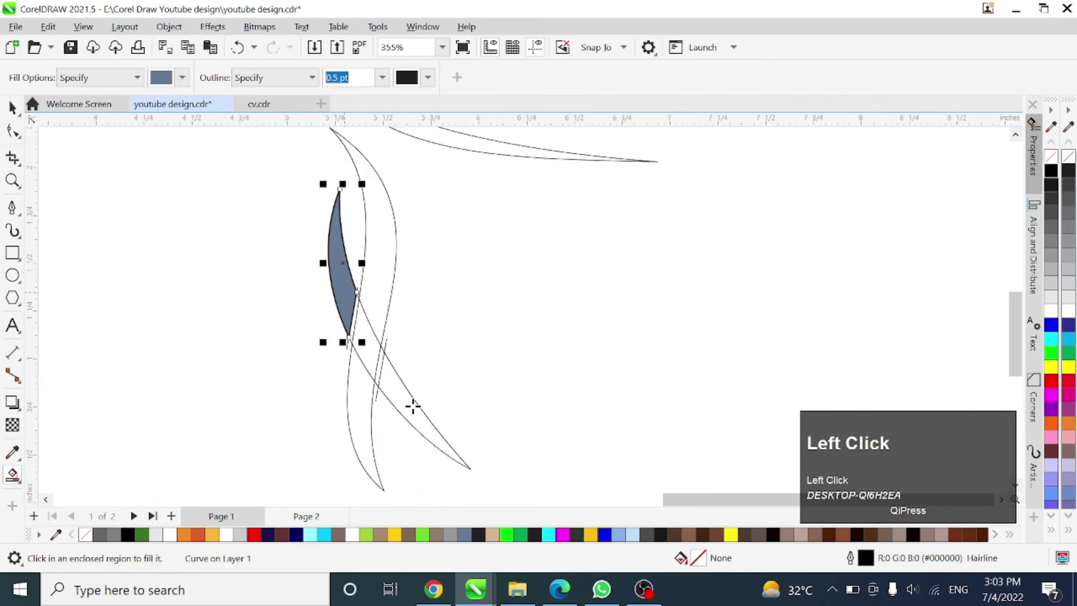
Scroll the view over the enclosed leg regions before filling them grey-blue.
scroll("down", 3)
scroll("up", 3)
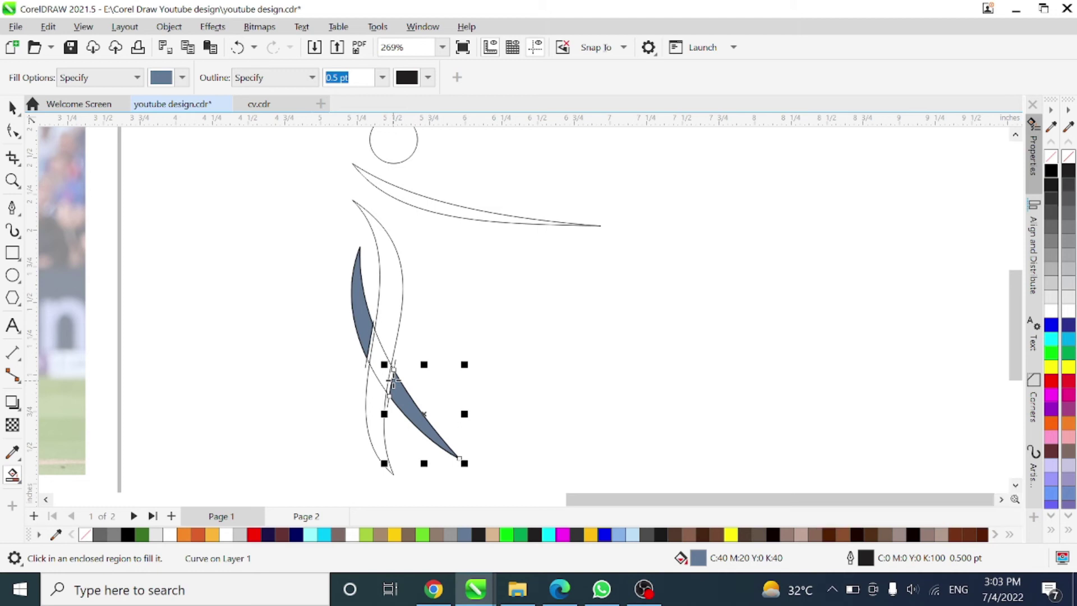